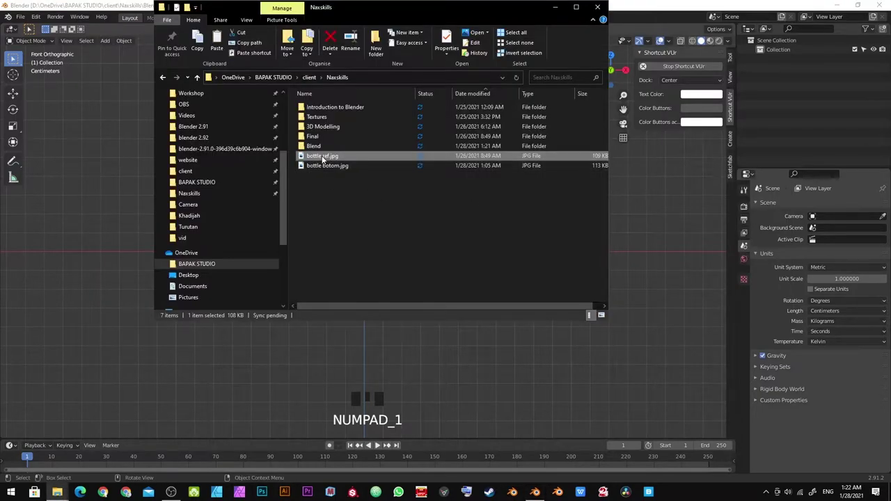
Reset the bottle reference image's location to the world origin with Alt+G in front view
key(Tab)
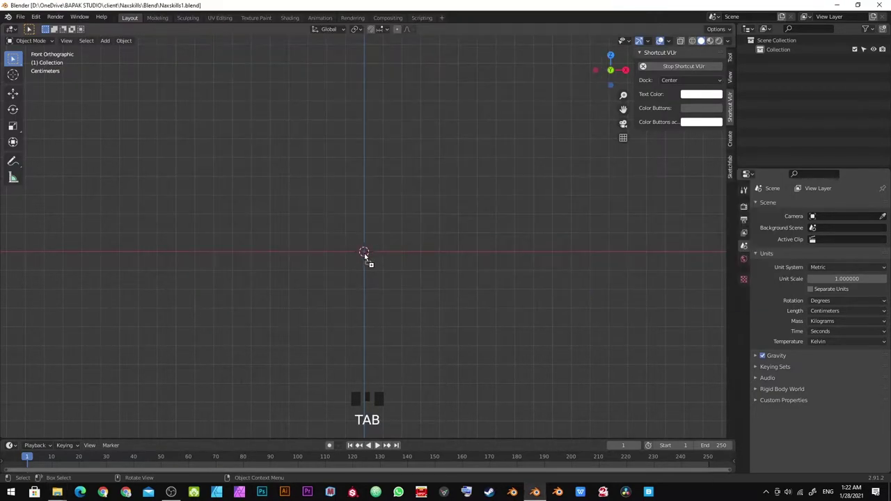
scroll(down, 3)
click(396, 265)
scroll(up, 3)
key(g)
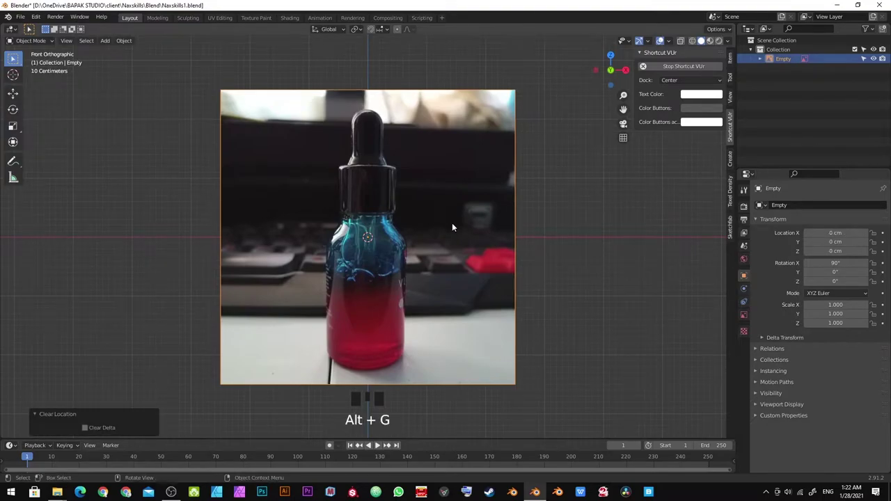
key(g)
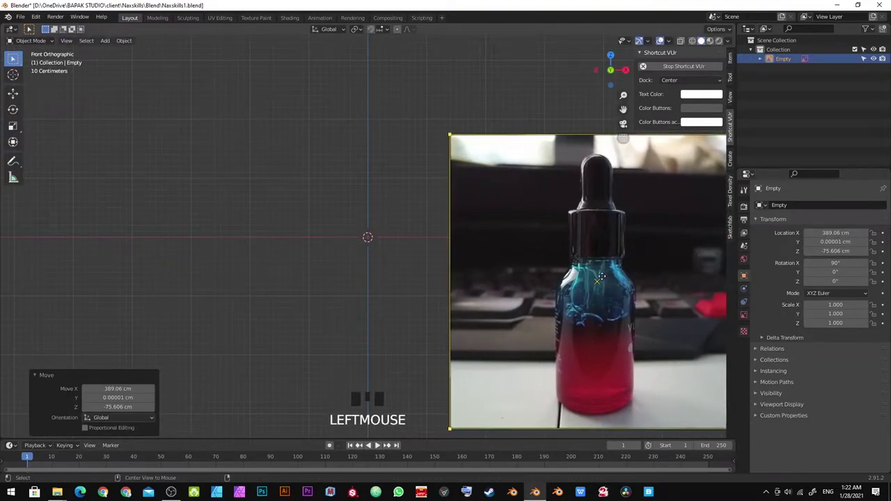
key(alt+g)
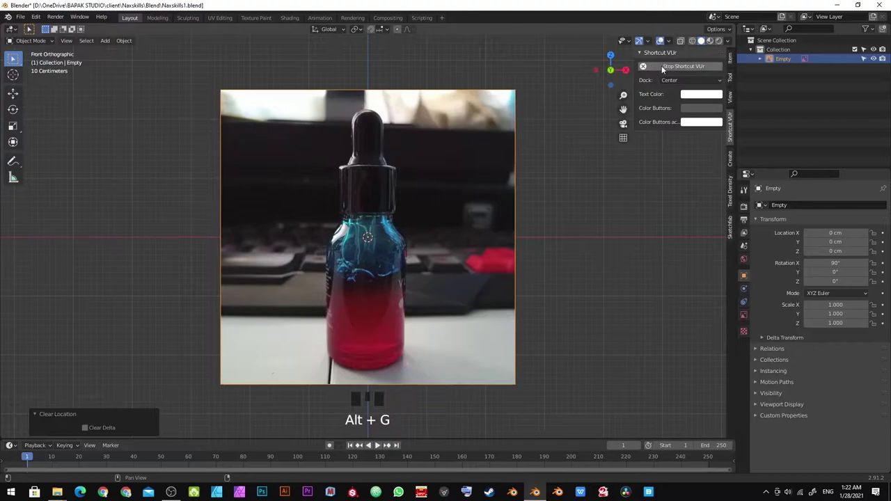
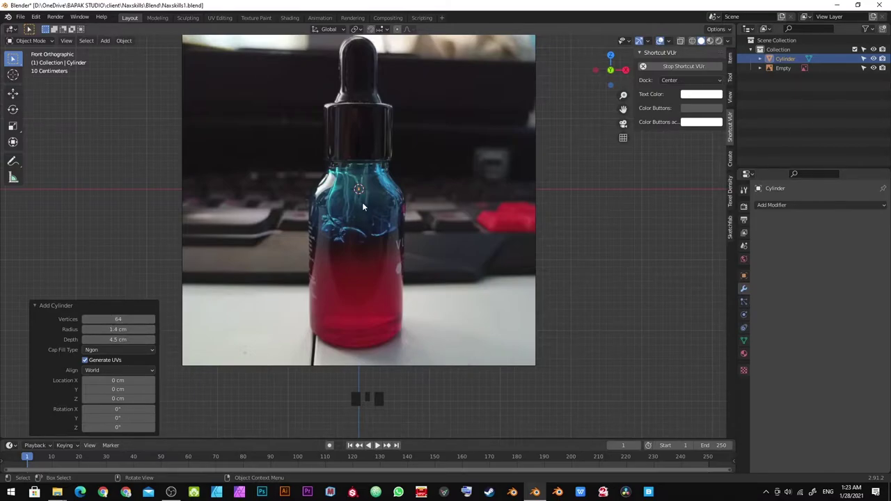
Frame the bottle body and cylinder closely in the front orthographic view
scroll(up, 3)
drag(357, 198, 376, 312)
scroll(up, 3)
drag(352, 156, 394, 341)
scroll(up, 3)
drag(396, 352, 354, 300)
scroll(down, 3)
key(KP_Decimal)
scroll(down, 3)
key(`)
scroll(down, 3)
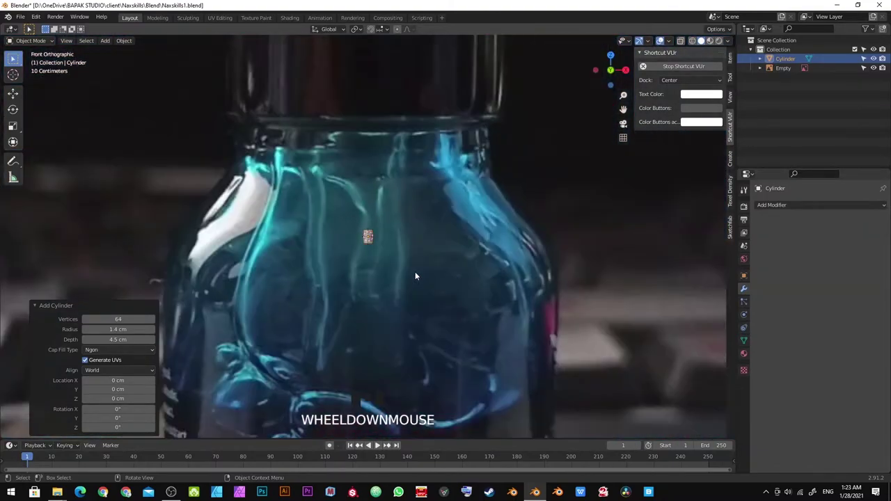
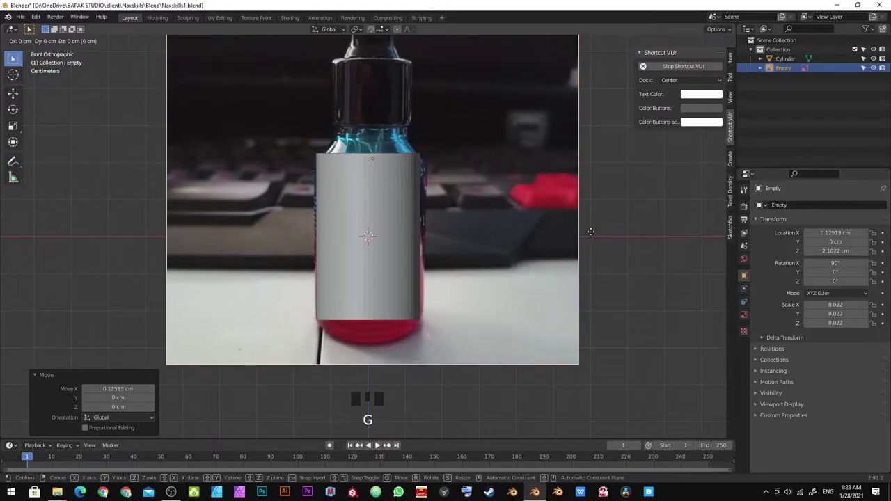
Scale the reference photo down and slide it so the bottle centres on the cylinder
scroll(up, 3)
drag(444, 241, 456, 268)
scroll(down, 3)
scroll(up, 3)
drag(470, 194, 454, 151)
scroll(down, 3)
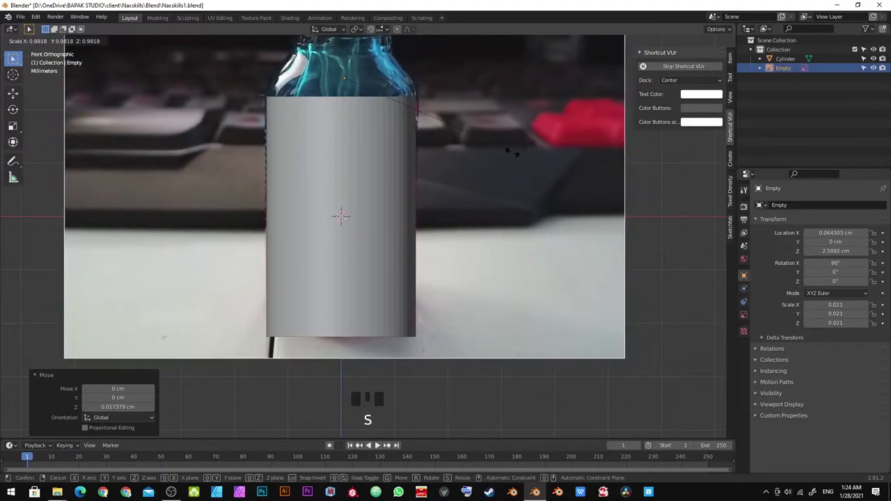
Shift the photo vertically until the bottle body matches the cylinder, then select the cylinder
key(g)
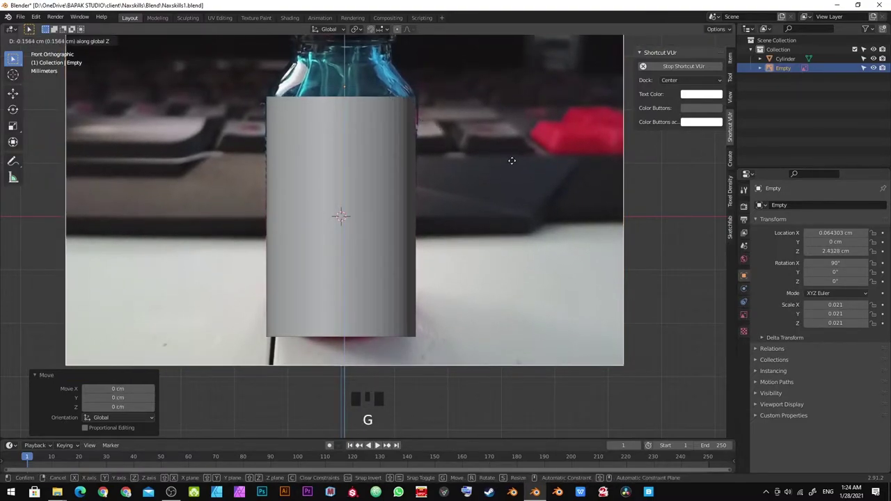
drag(421, 140, 452, 239)
scroll(up, 3)
scroll(down, 3)
key(g)
click(448, 234)
key(g)
click(450, 233)
scroll(up, 3)
click(392, 228)
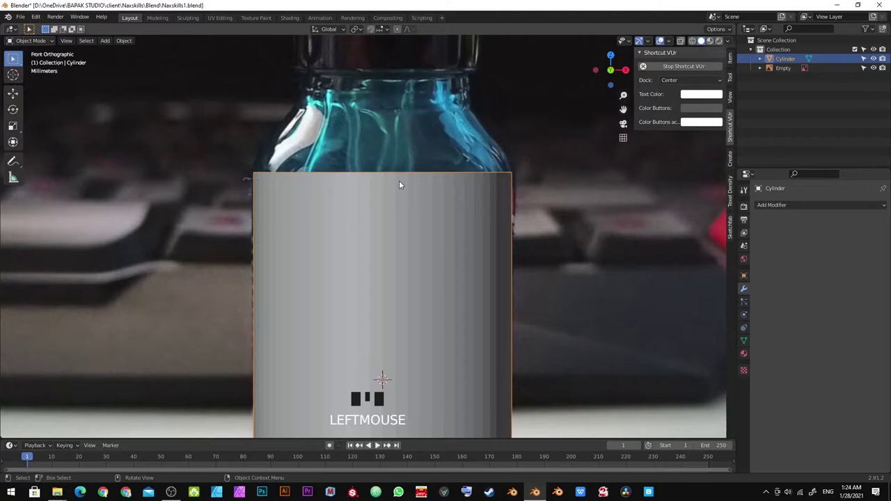
Apply Shade Smooth to the cylinder from its context menu
scroll(down, 3)
drag(401, 251, 430, 285)
scroll(down, 3)
drag(436, 274, 434, 257)
scroll(up, 3)
scroll(down, 3)
right_click(436, 226)
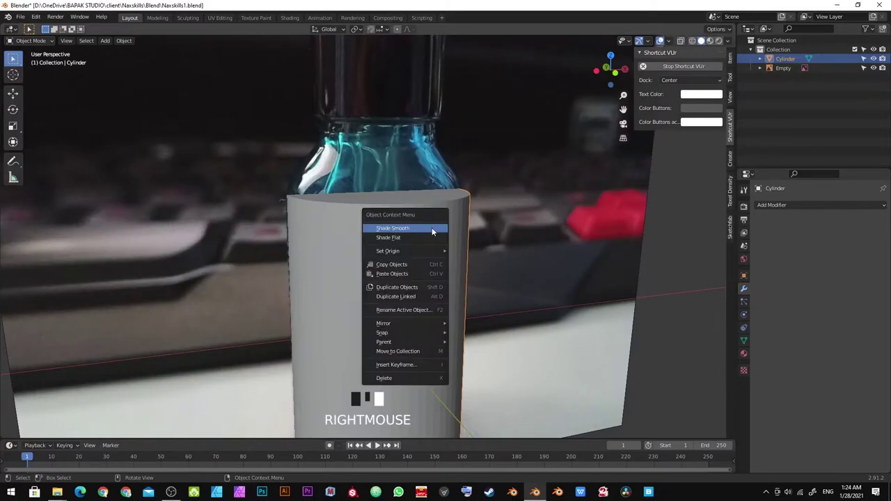
key(ctrl+z)
Inspect the cylinder's top rim and show its Object Data properties
scroll(up, 3)
scroll(down, 3)
scroll(up, 3)
scroll(down, 3)
drag(395, 189, 469, 232)
scroll(up, 3)
scroll(up, 3)
drag(477, 253, 452, 219)
scroll(down, 3)
drag(457, 225, 469, 244)
scroll(up, 3)
scroll(down, 3)
drag(473, 246, 474, 221)
scroll(up, 3)
drag(470, 221, 746, 339)
click(746, 340)
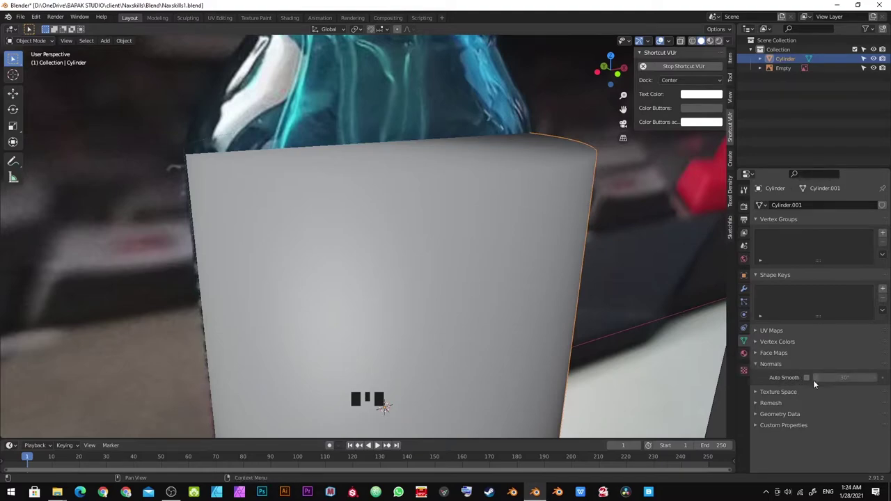
Enable Auto Smooth at 30 degrees on the cylinder's normals
click(810, 380)
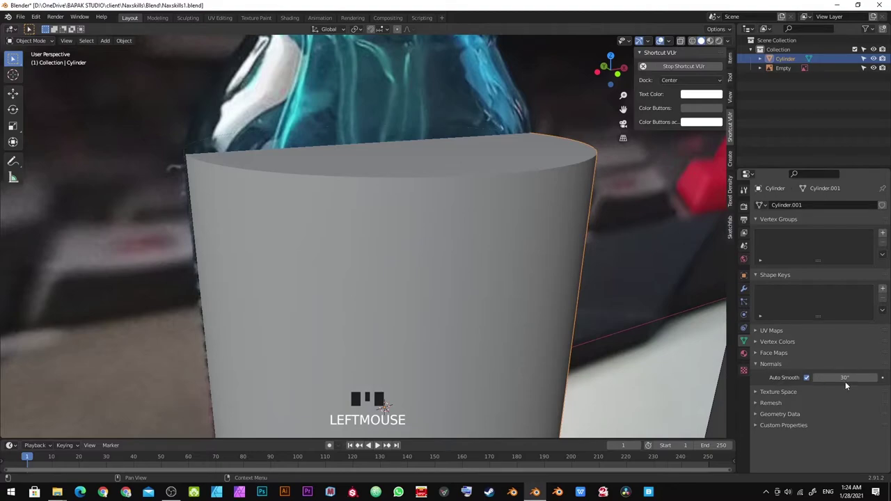
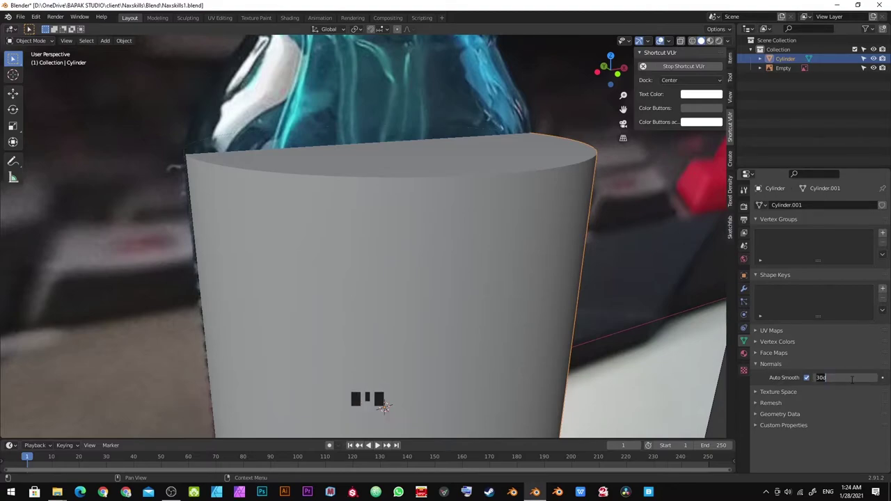
key(KP_Enter)
click(746, 294)
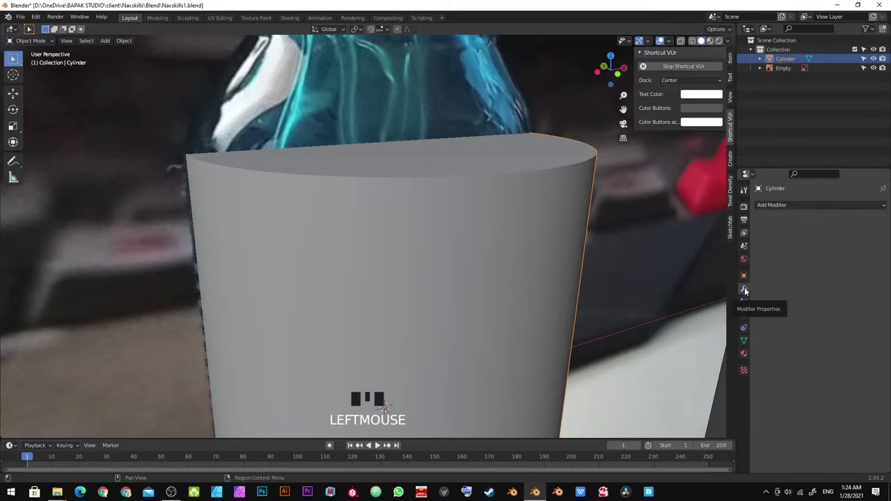
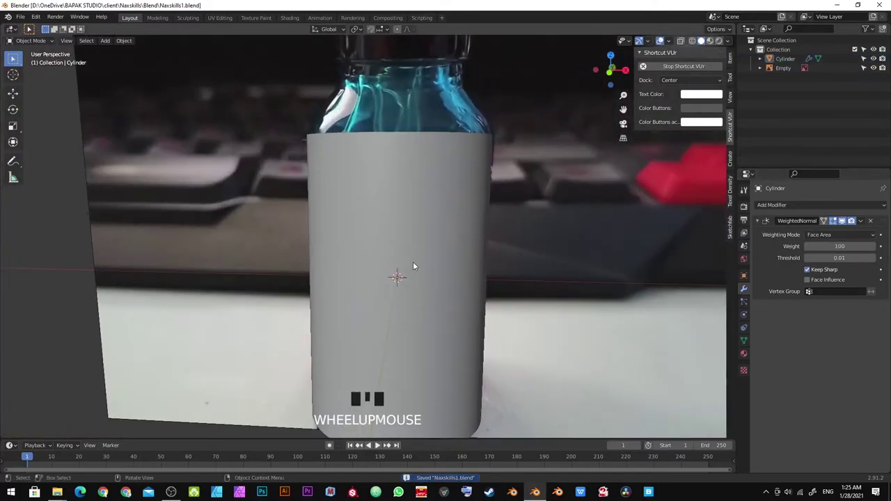
Return to the straight-on front view of the cylinder
key(KP_1)
Frame the cylinder's top edge against the bottle's shoulder in the photo
scroll(down, 3)
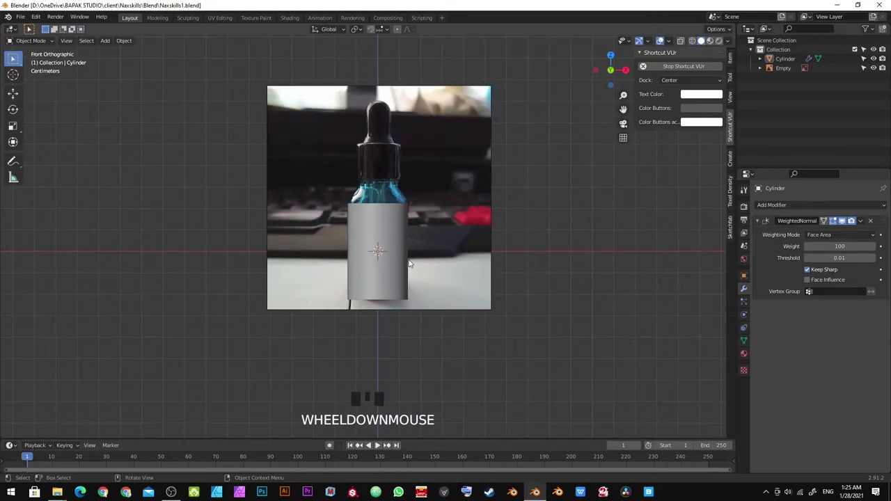
scroll(up, 3)
drag(399, 218, 413, 188)
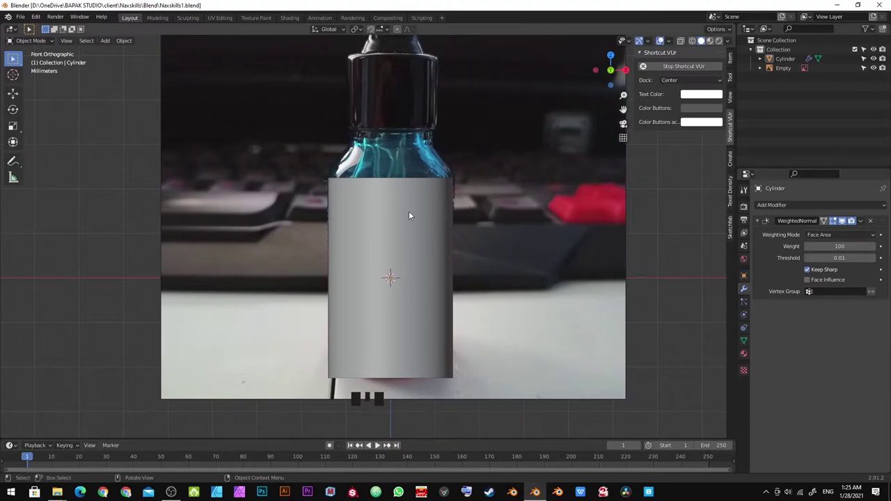
drag(414, 191, 416, 233)
scroll(down, 3)
middle_click(416, 229)
scroll(up, 3)
drag(422, 219, 365, 217)
Save the file, return to front view and select the cylinder
key(ctrl+s)
scroll(down, 3)
key(KP_1)
scroll(up, 3)
click(318, 229)
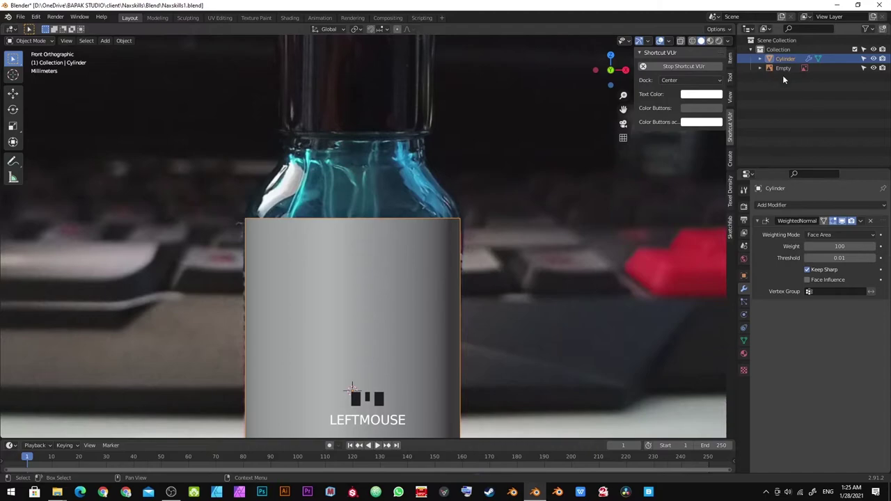
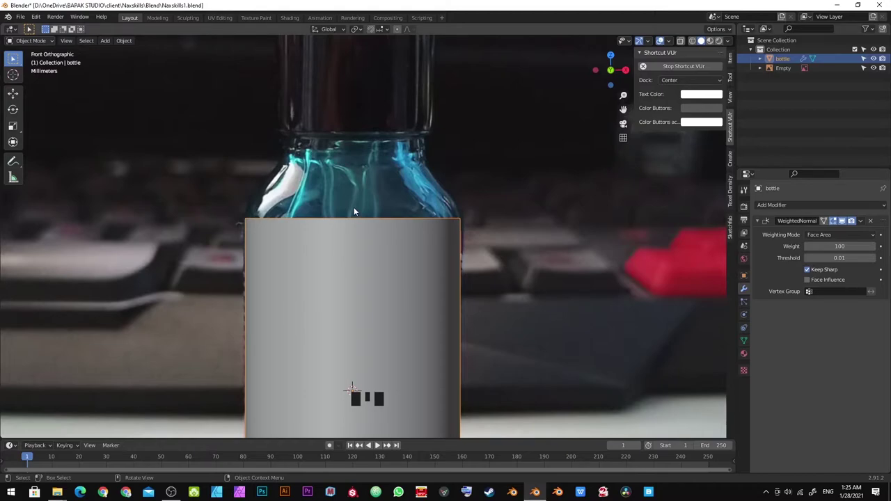
Enter Edit Mode on the bottle mesh with see-through X-Ray shading
key(Tab)
scroll(down, 3)
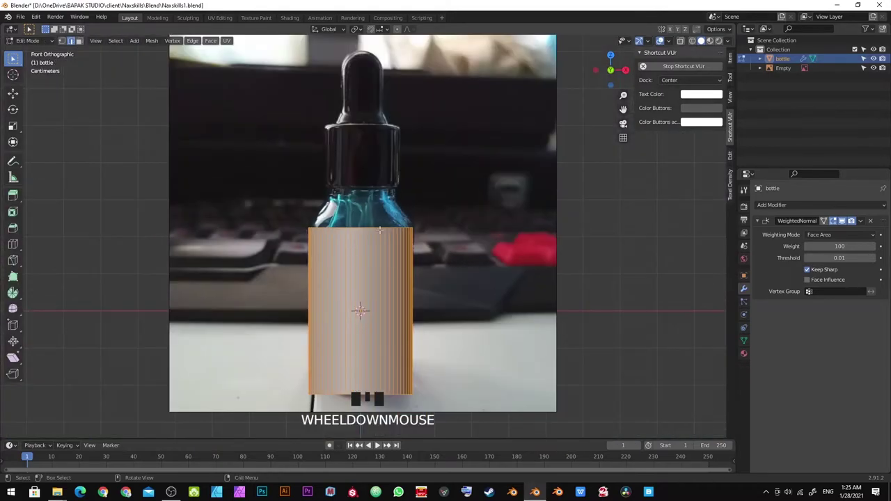
key(z)
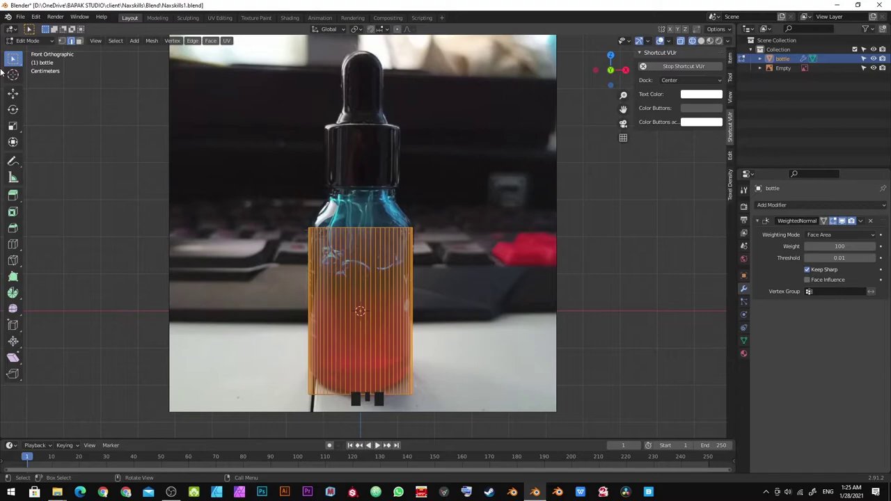
Switch the mesh selection mode to individual vertices
click(65, 43)
click(72, 44)
click(83, 41)
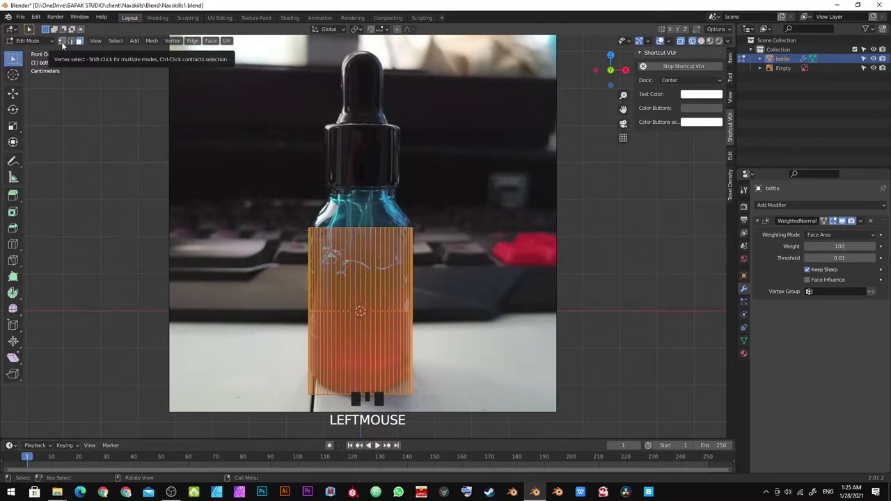
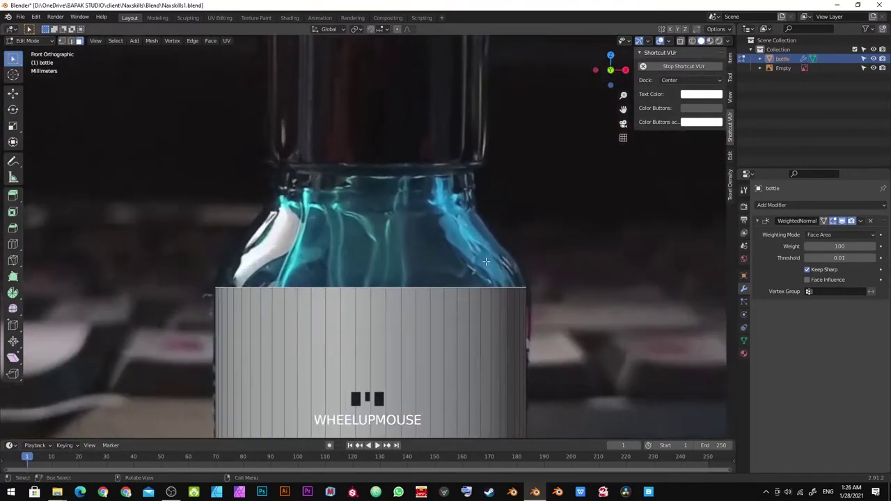
Extrude the top ring upward about 0.65 cm and nudge it higher along Z
key(e)
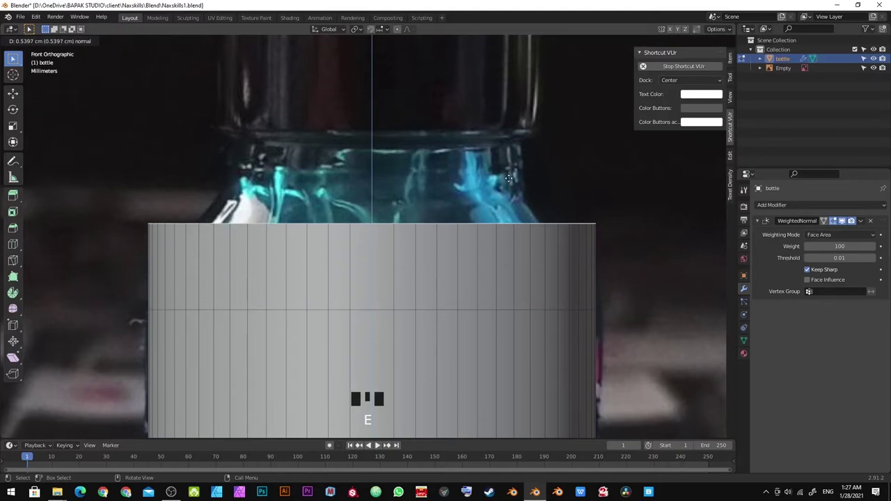
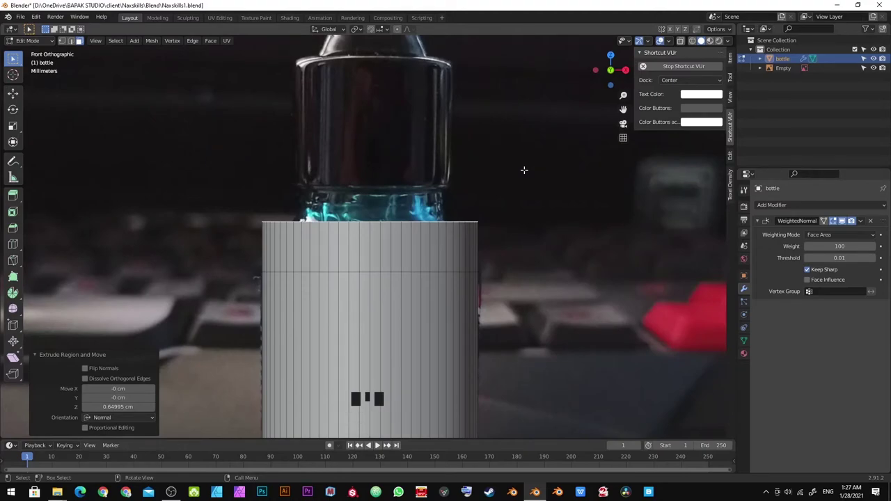
scroll(up, 3)
key(g)
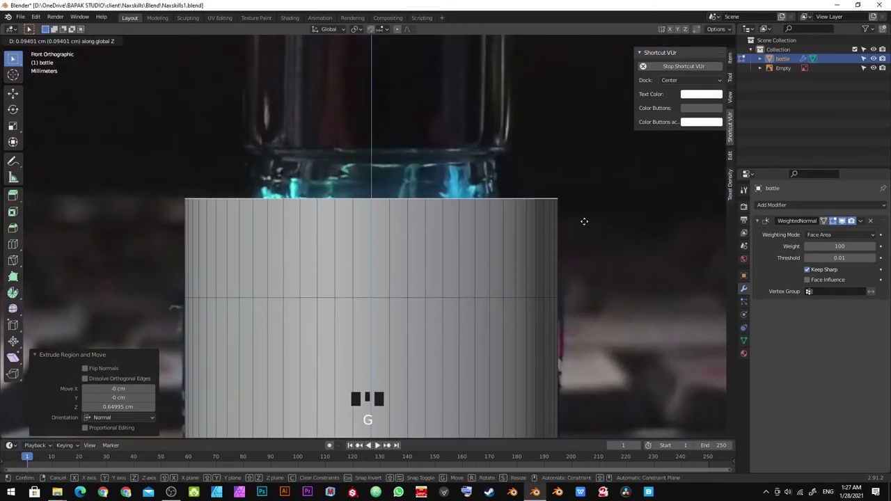
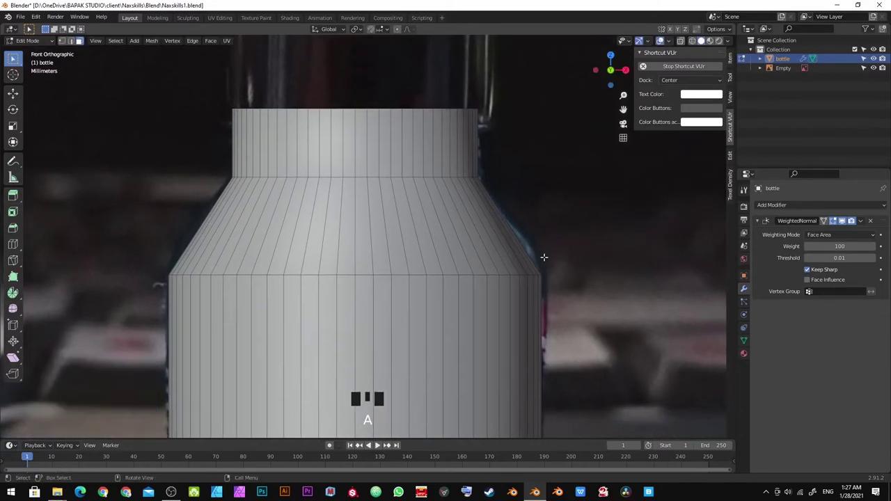
Leave Edit Mode to view the shouldered bottle solid against the reference
key(2)
scroll(down, 3)
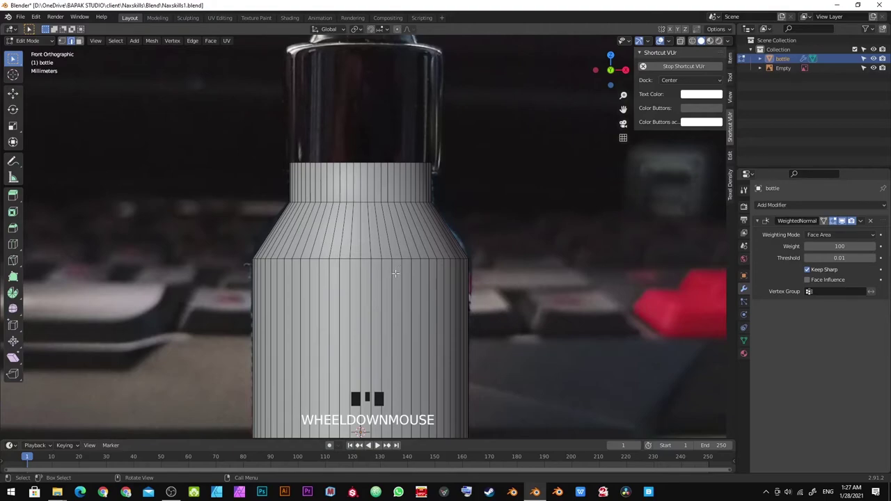
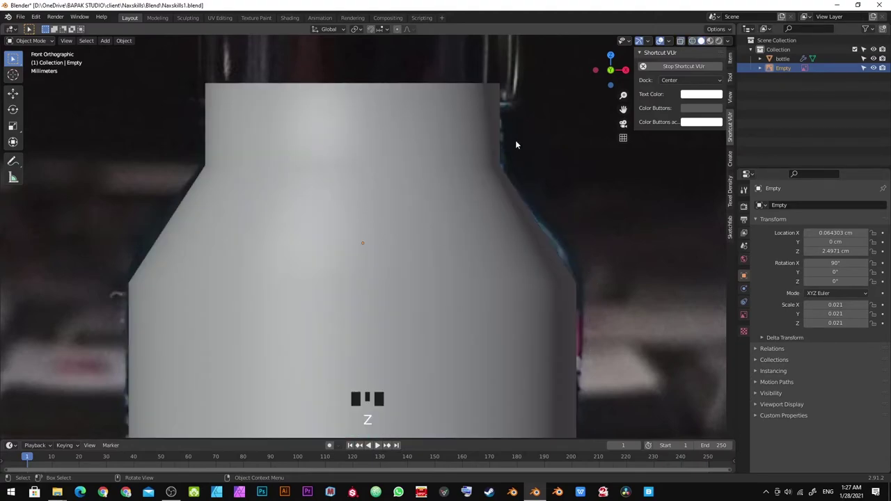
Select the bottle object and reopen it in Edit Mode
click(398, 204)
key(Tab)
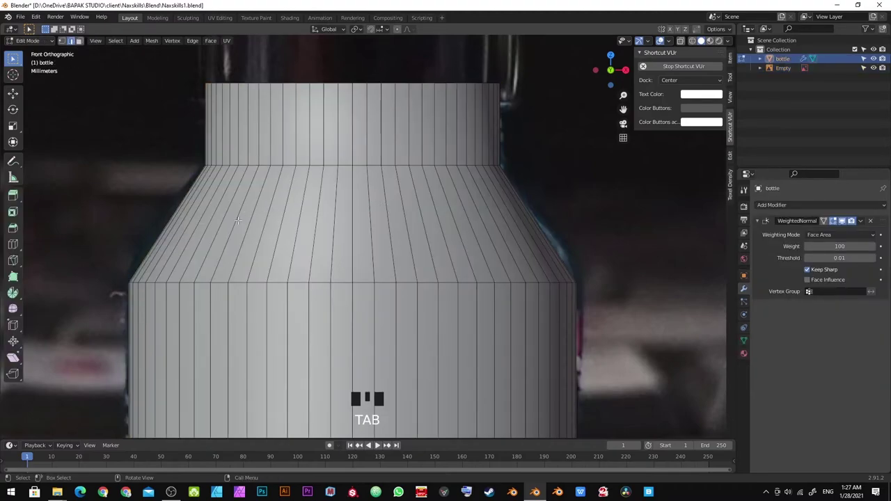
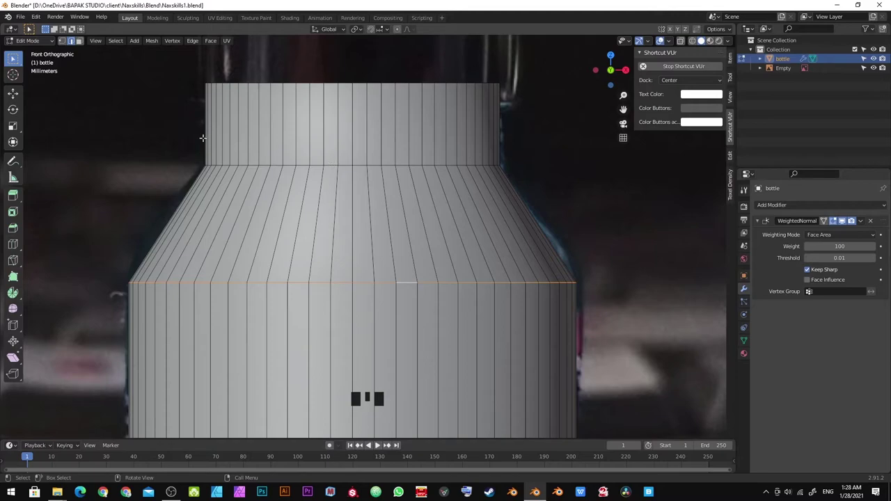
Select the edge loop where the bottle body meets the shoulder
drag(116, 44, 141, 177)
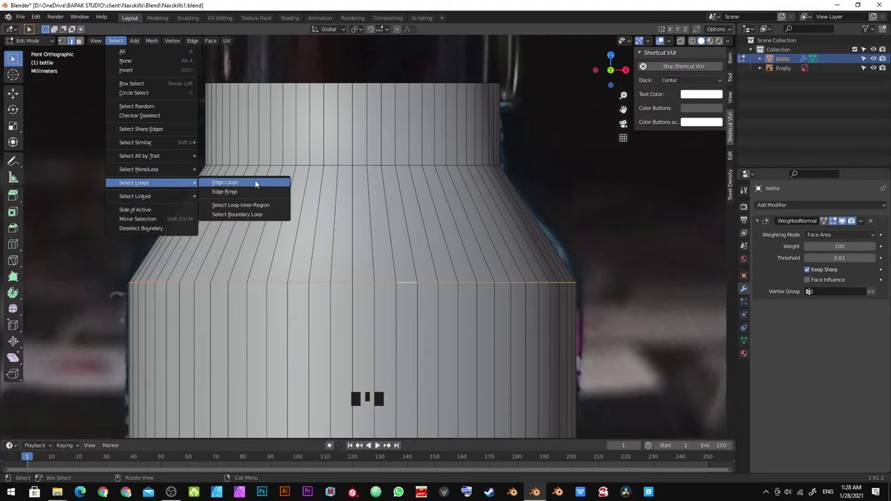
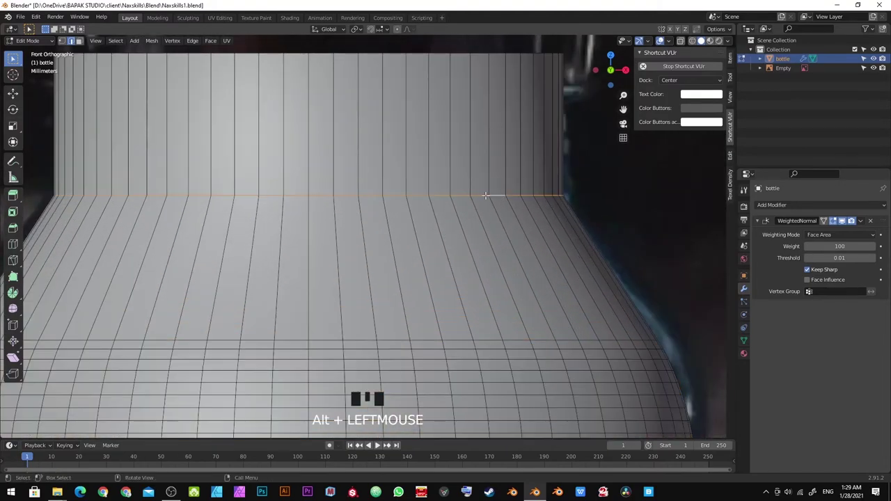
Bevel the shoulder-to-neck loop with 5 segments at 0.045 cm and save the file
key(ctrl+b)
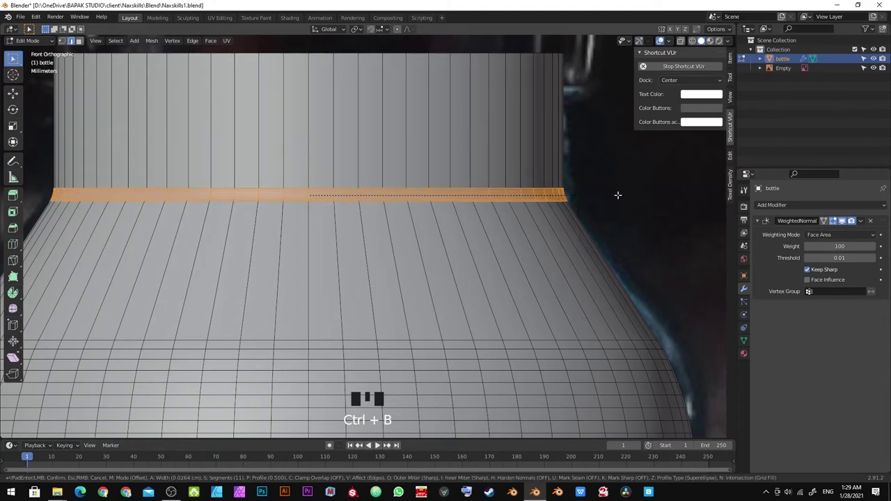
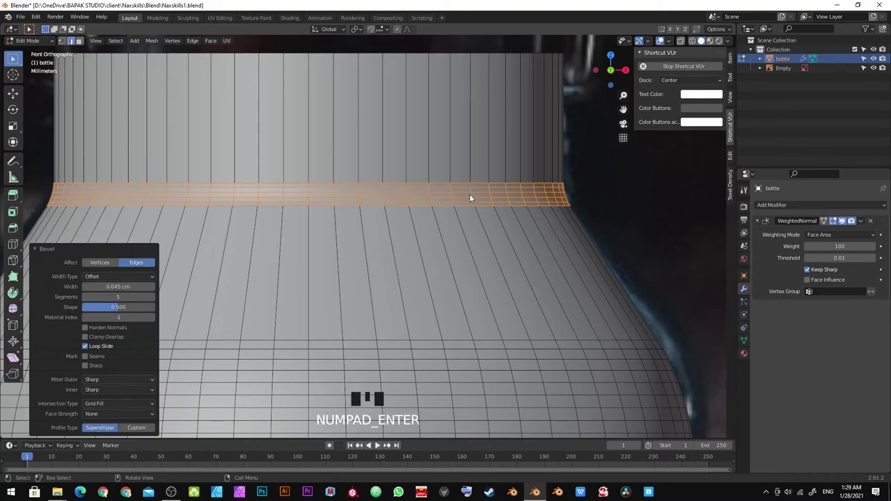
key(alt+a)
scroll(down, 3)
key(ctrl+s)
Pan and zoom the view down toward the bottle's base
drag(384, 303, 393, 235)
scroll(up, 3)
scroll(down, 3)
drag(408, 227, 402, 220)
scroll(up, 3)
scroll(down, 3)
scroll(up, 3)
scroll(up, 3)
scroll(up, 3)
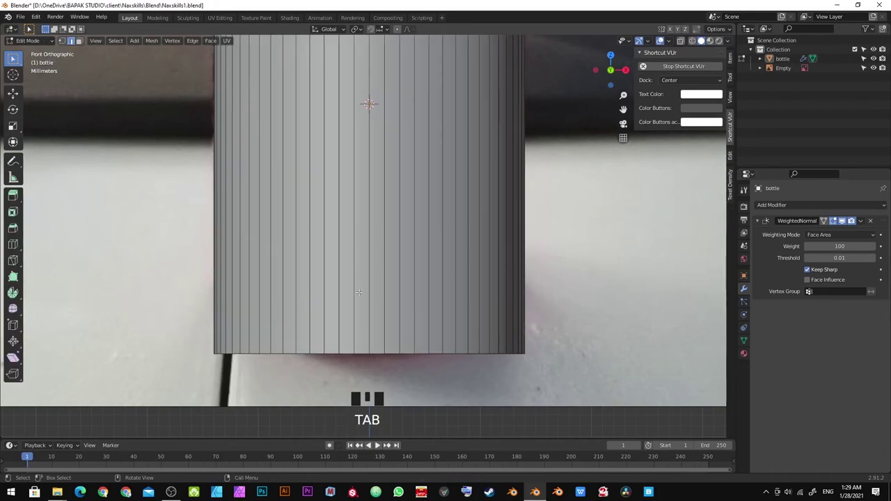
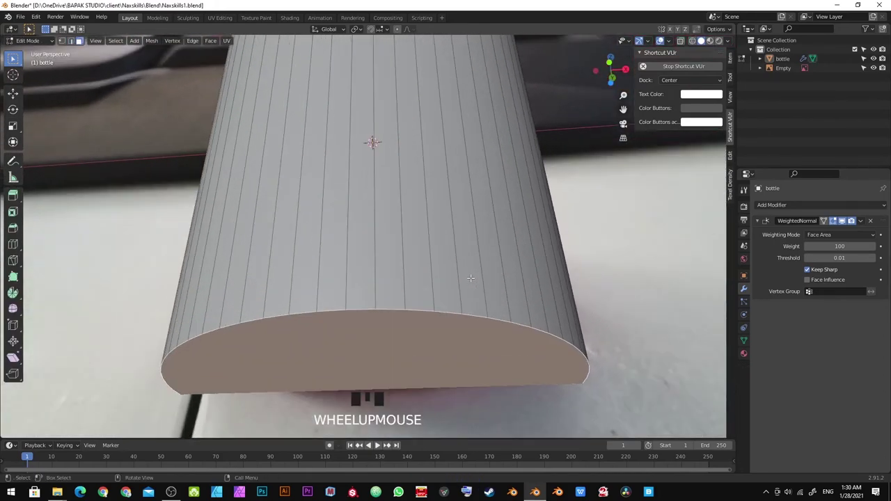
Return to a straight front view of the bottle base
key(KP_1)
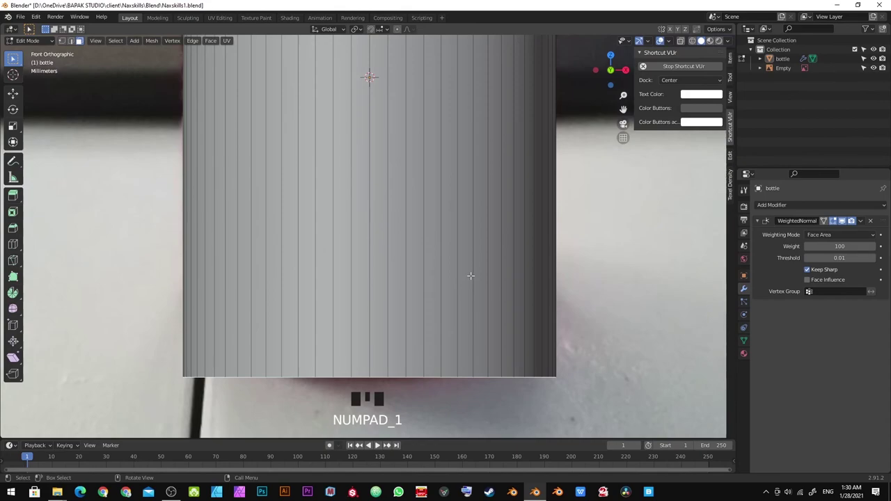